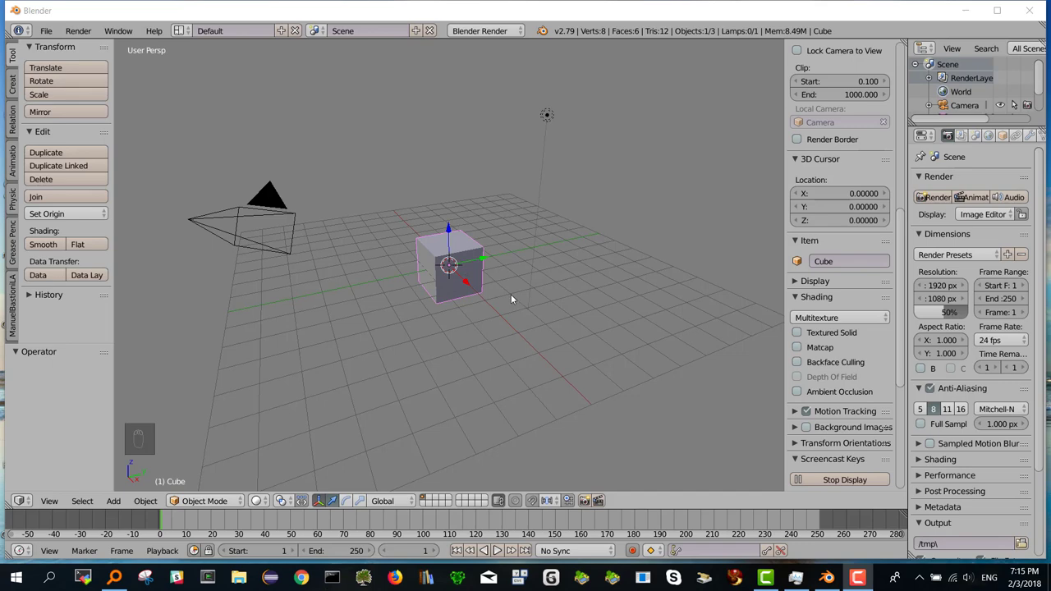
Add a three-level Subdivision Surface modifier to the cube and apply it, making a 386-vertex sphere.
key("o")
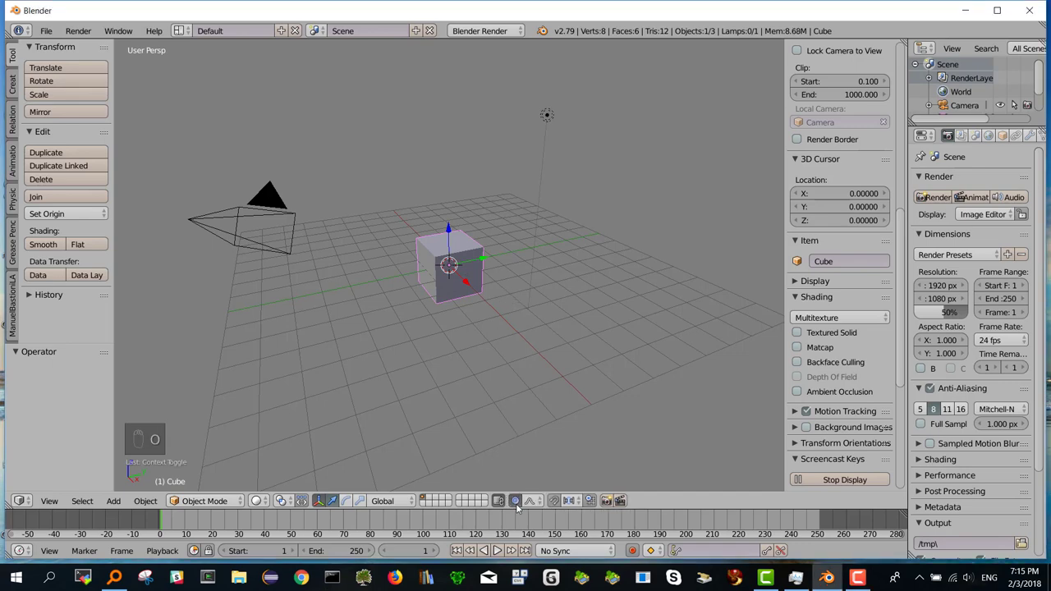
key("o")
key("o")
left_click_drag(456, 286, 462, 262)
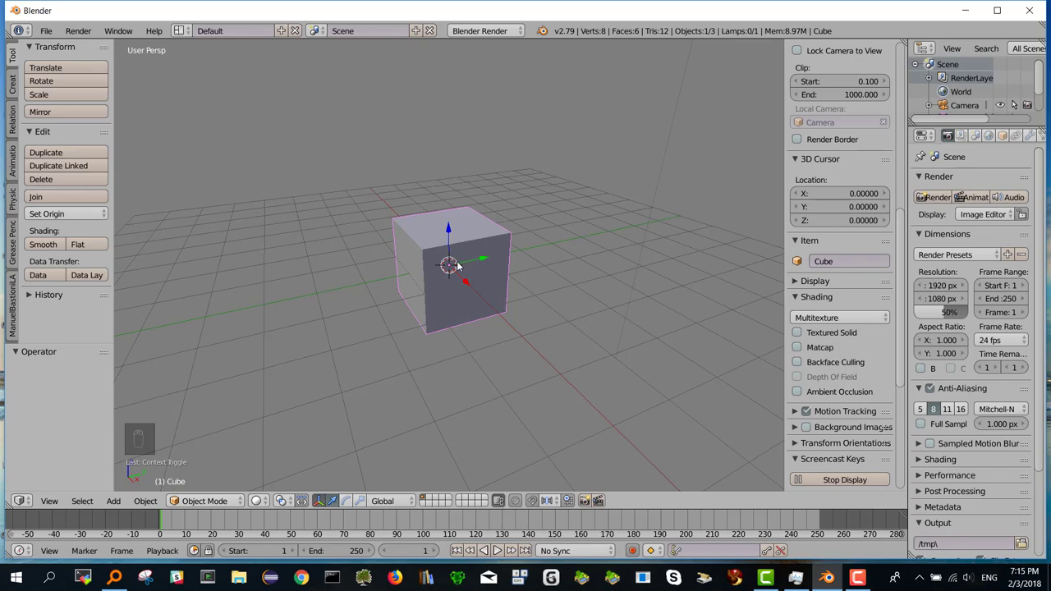
key("ctrl+3")
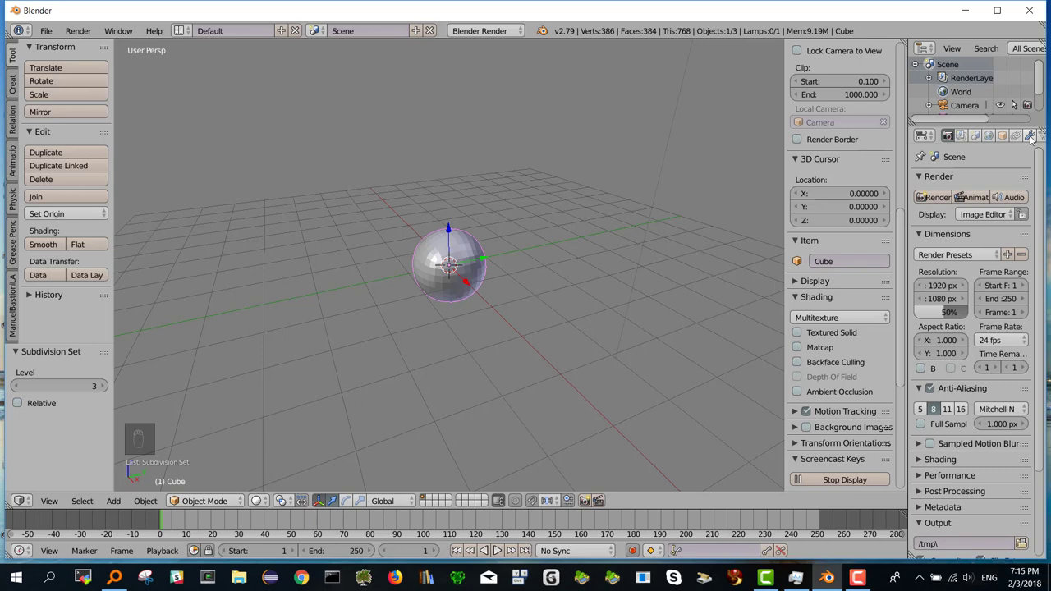
left_click_drag(1035, 138, 951, 221)
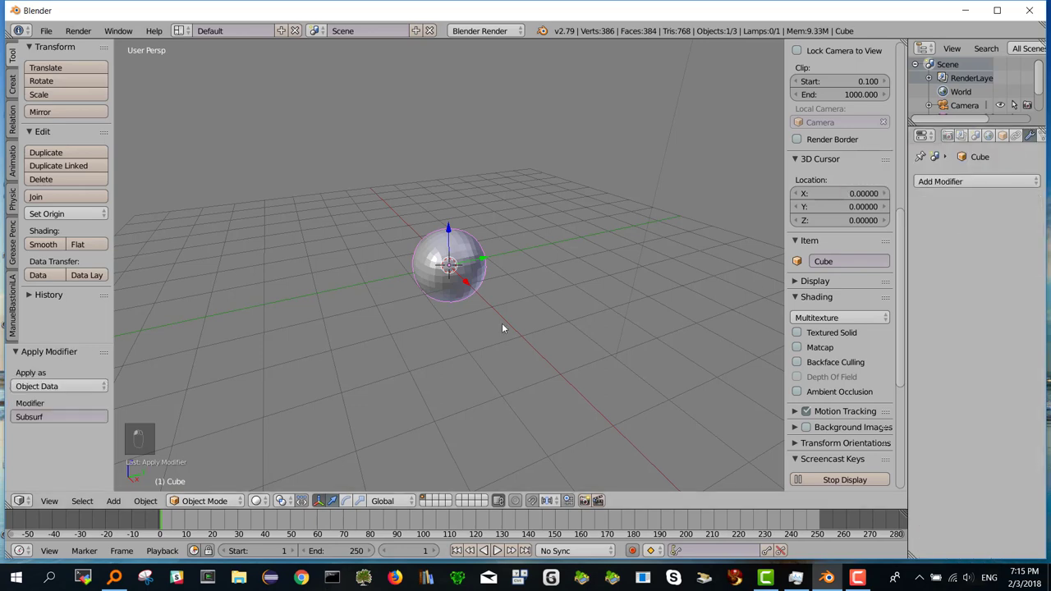
double_click(478, 312)
left_click_drag(478, 312, 435, 244)
Enter Edit Mode on the sphere and orbit to view its top vertex.
key("Tab")
middle_click(487, 244)
middle_click(511, 235)
middle_click(527, 230)
middle_click(517, 259)
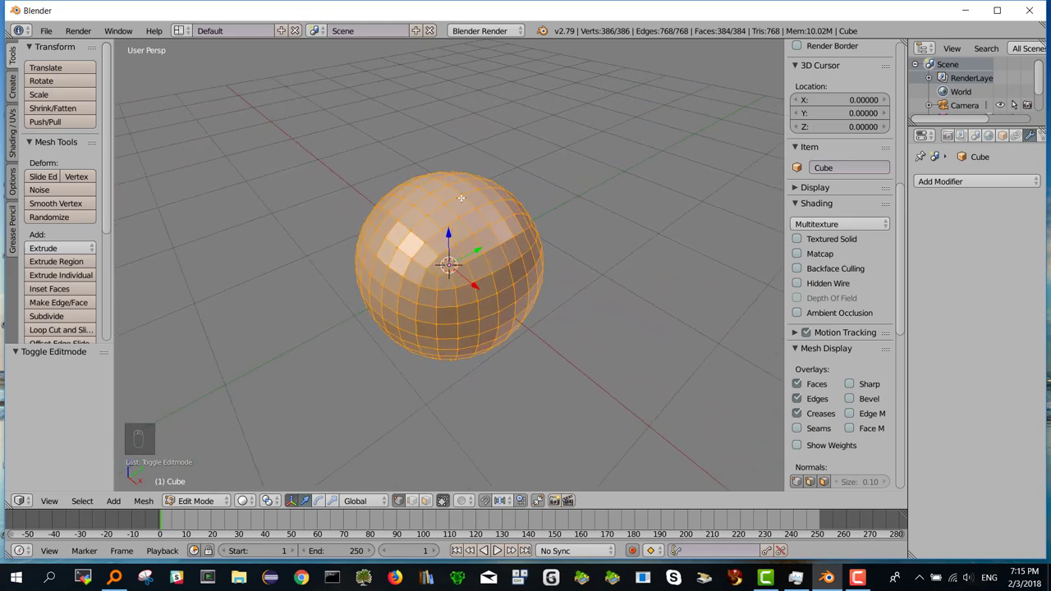
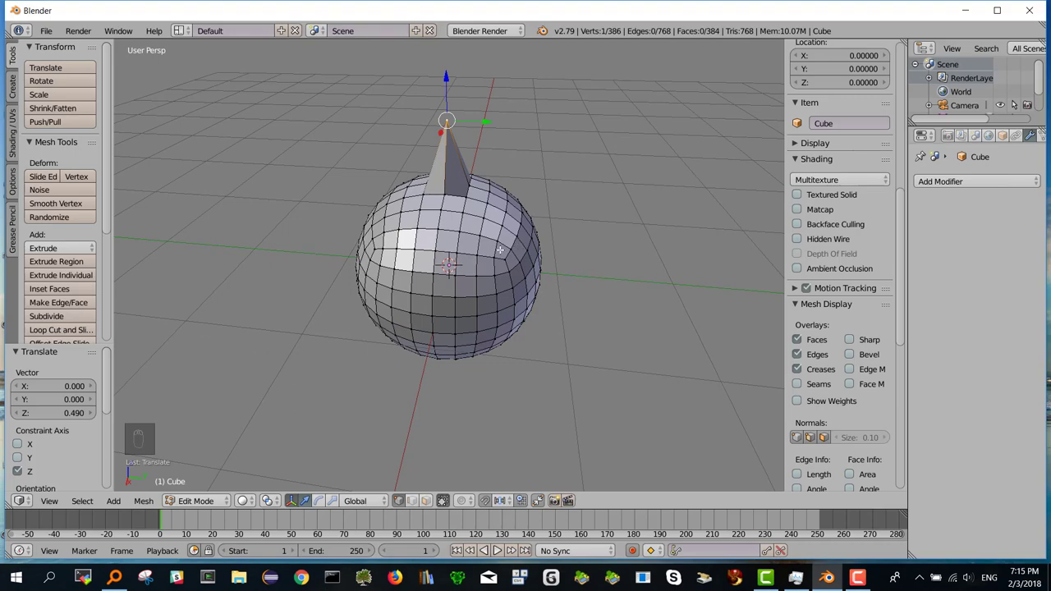
Move the top vertex up along Z by 0.49 into a pointed tip and inspect it from several angles.
middle_click(511, 247)
middle_click(524, 245)
middle_click(513, 241)
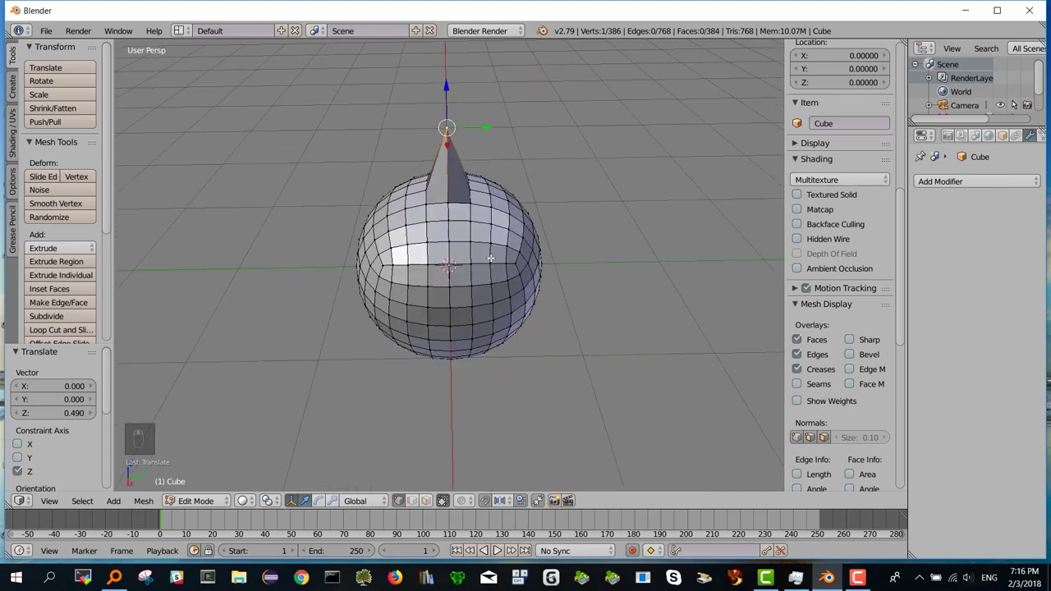
middle_click(482, 250)
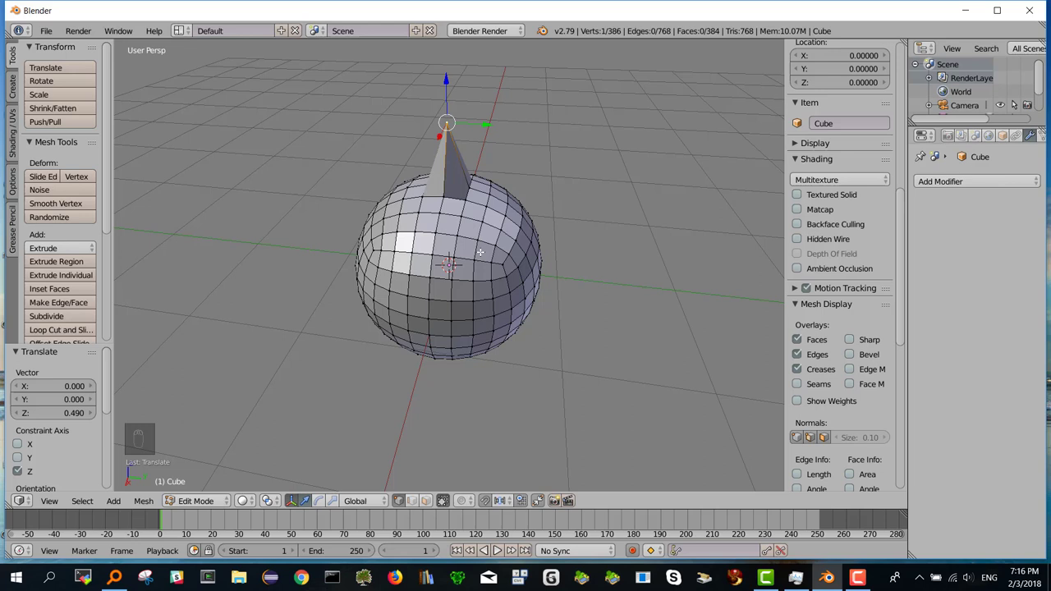
Undo the spike to restore the round sphere and turn on proportional editing (O).
key("ctrl+z")
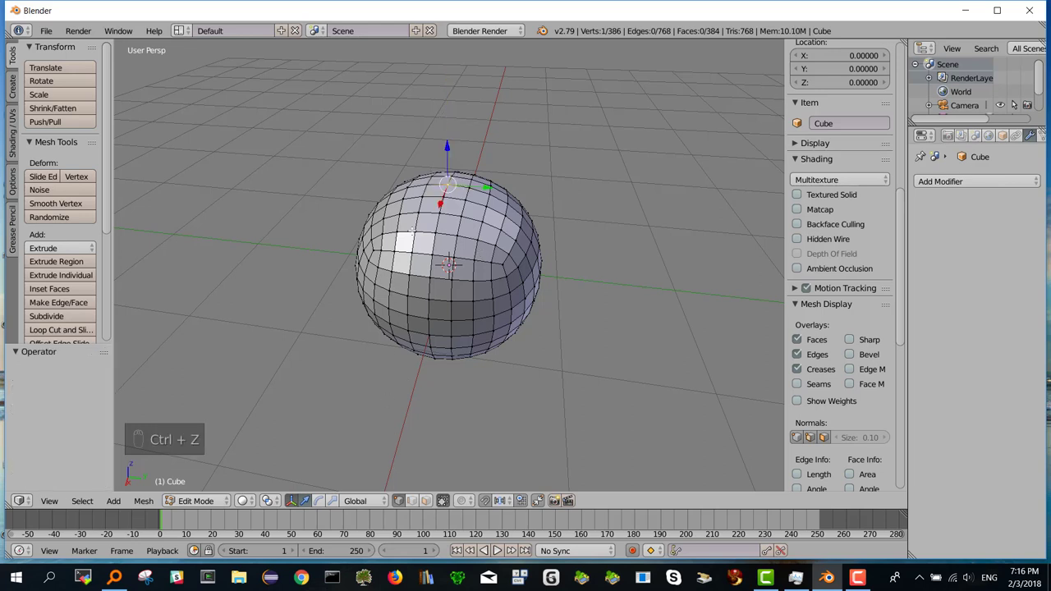
key("ctrl+z")
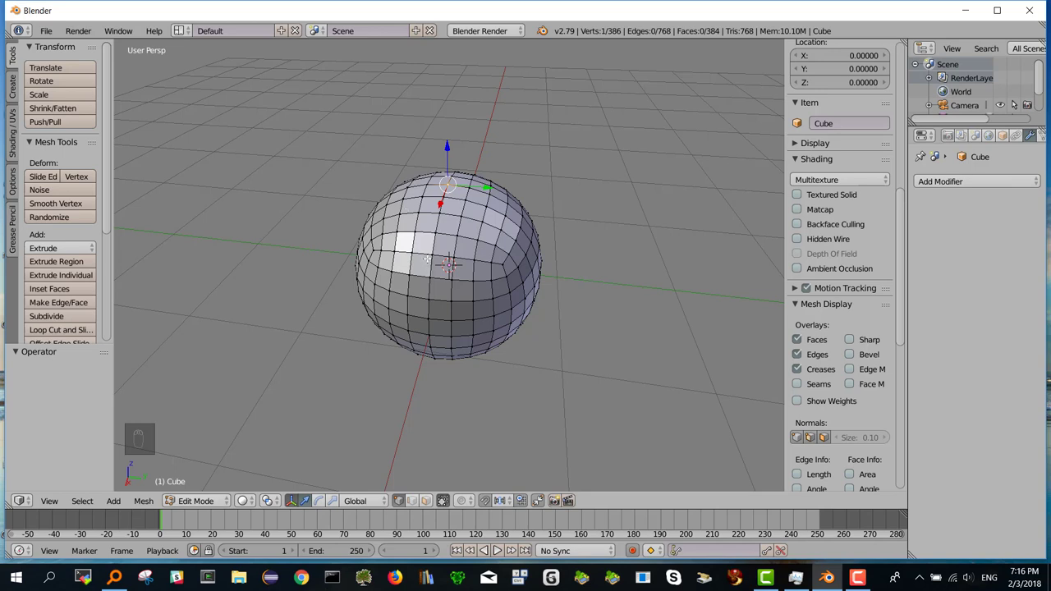
key("o")
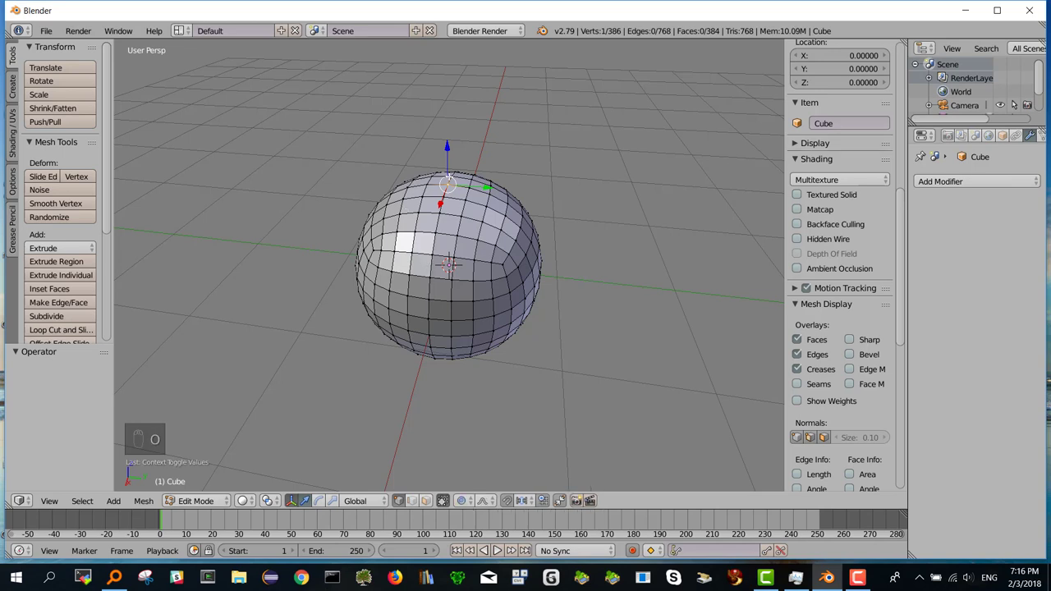